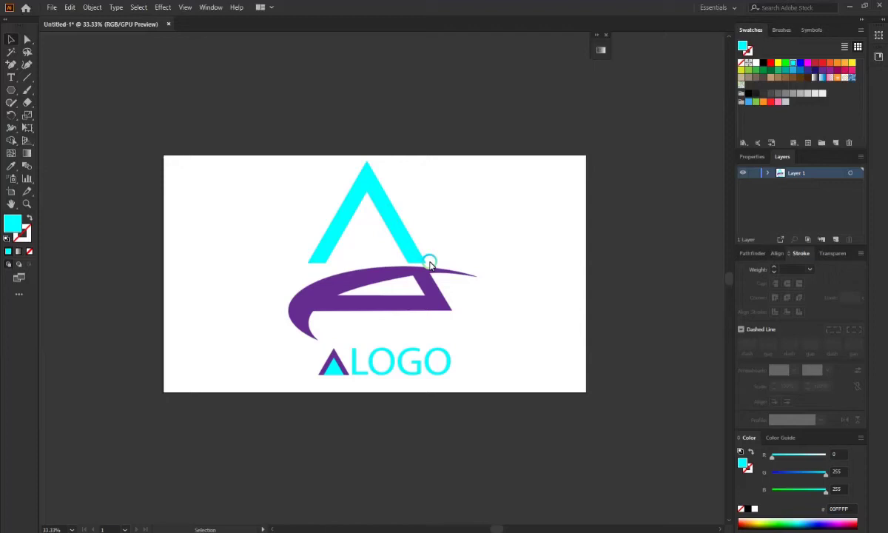
Step: Select the whole reference logo so it can be scaled down into the top-left corner
click(350, 249)
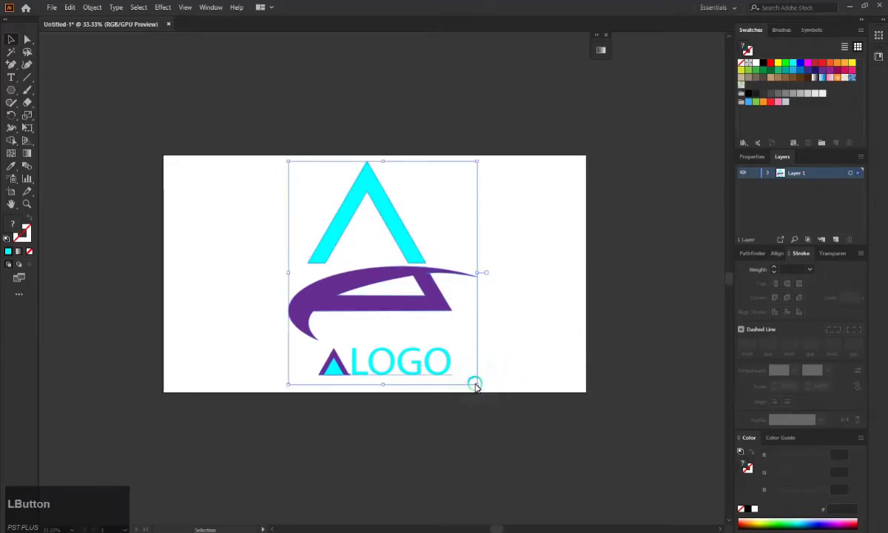
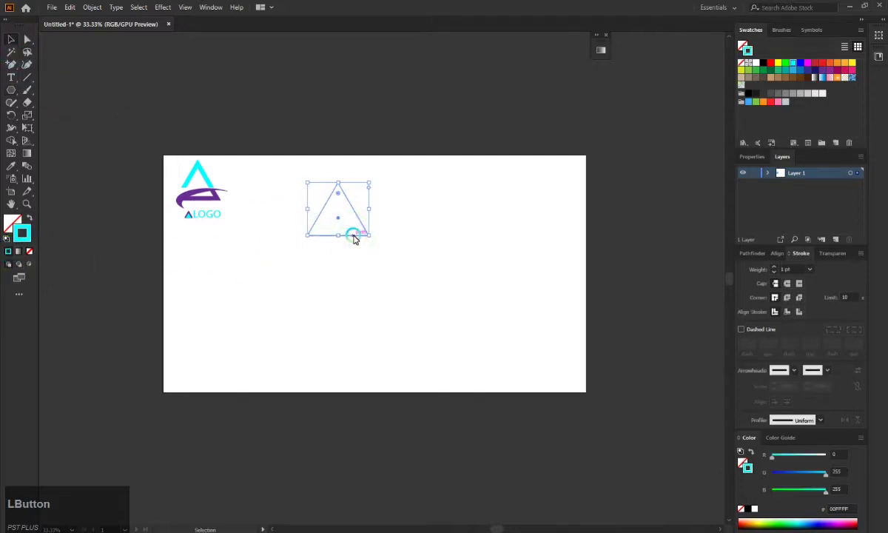
Step: Cut a smaller triangle copy out of the original with Minus Front and enlarge the open frame
click(358, 237)
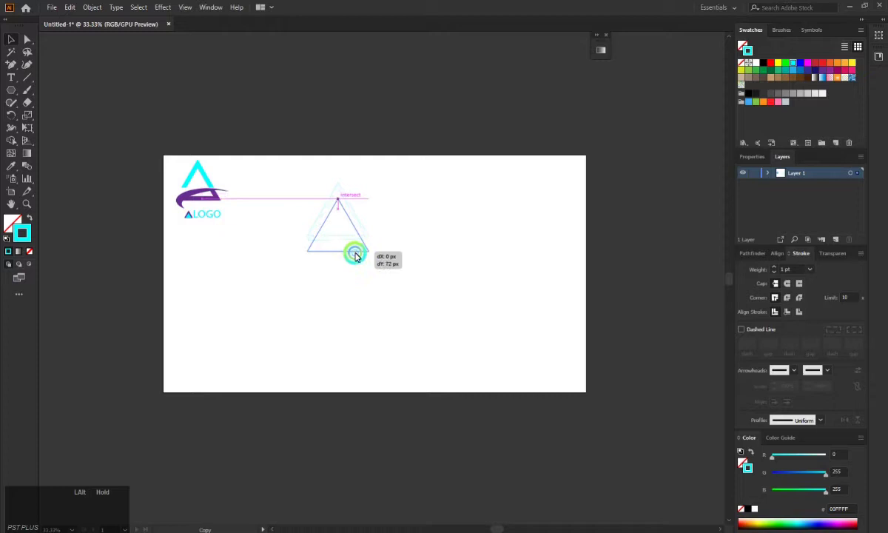
click(310, 176)
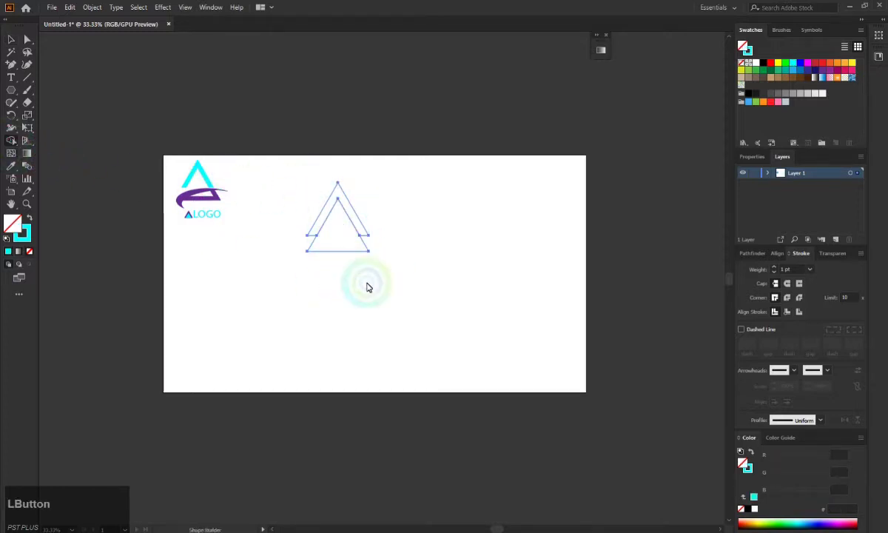
click(347, 245)
click(15, 33)
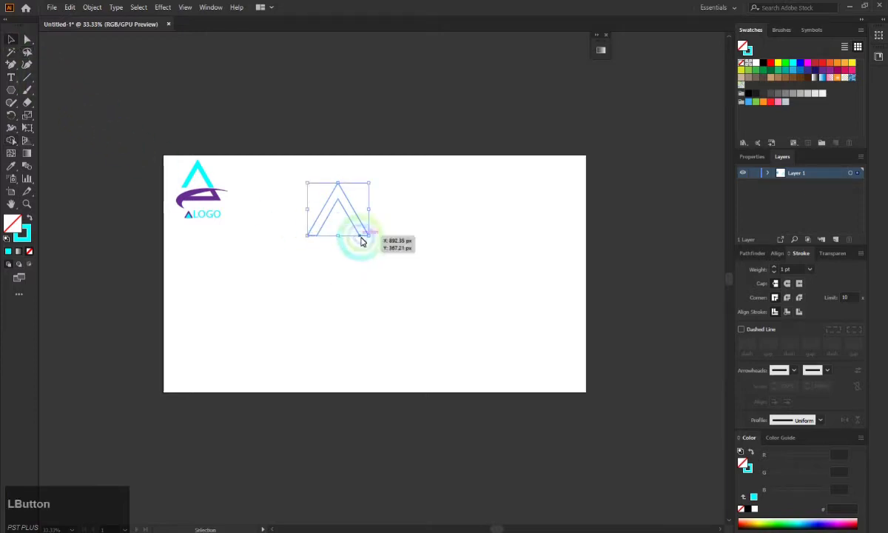
click(370, 234)
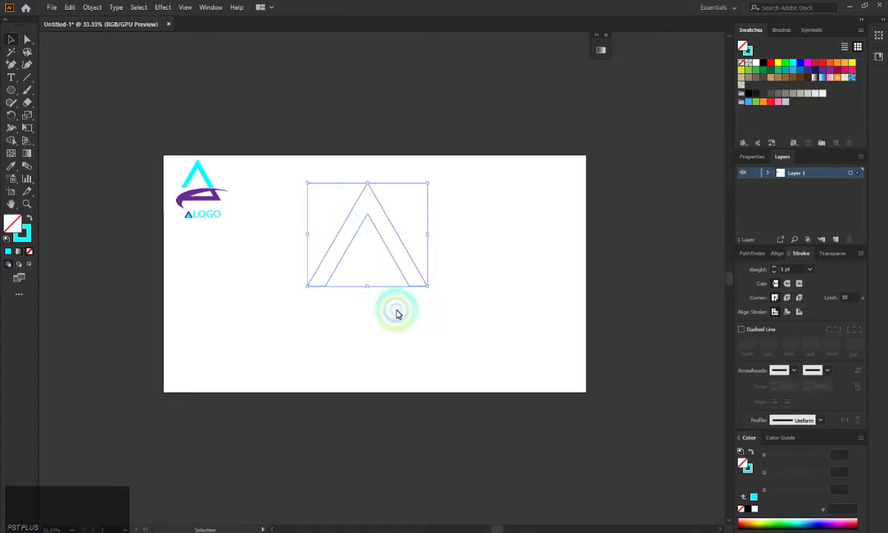
Step: Draw a second angular outline to the lower right of the triangle frame
click(402, 311)
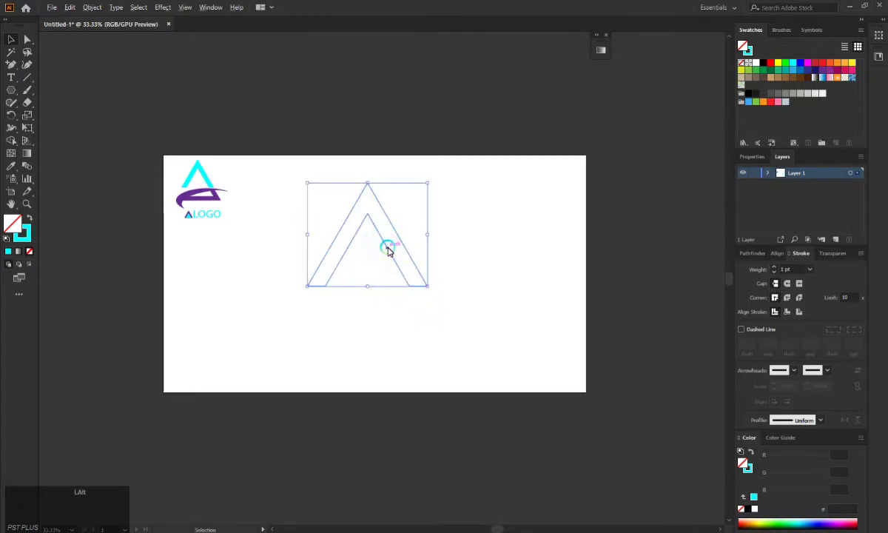
click(392, 268)
click(442, 248)
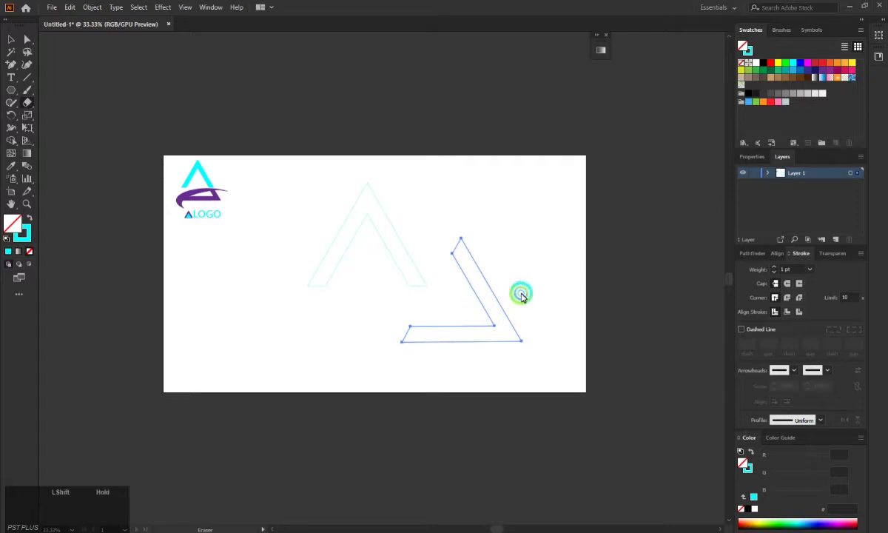
Step: Trim the second outline into an angled bar and reset to plain black outline colours
click(495, 306)
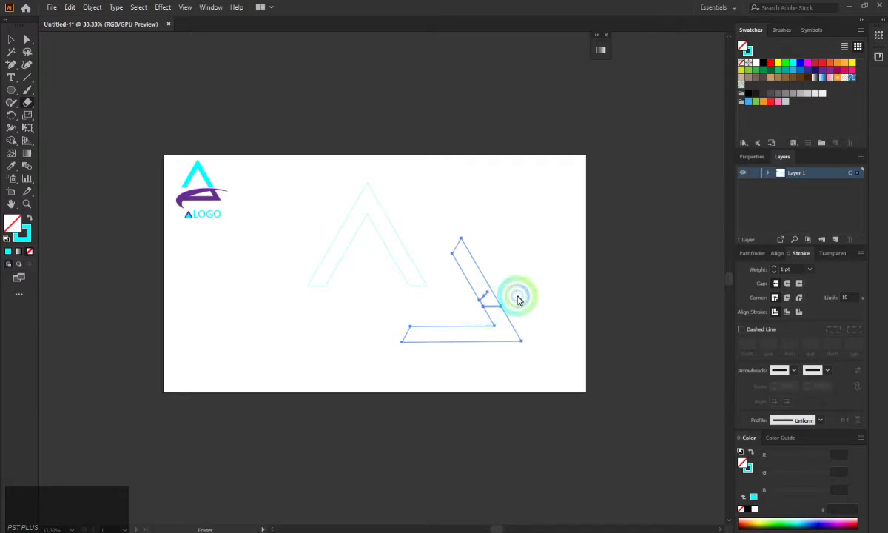
click(21, 40)
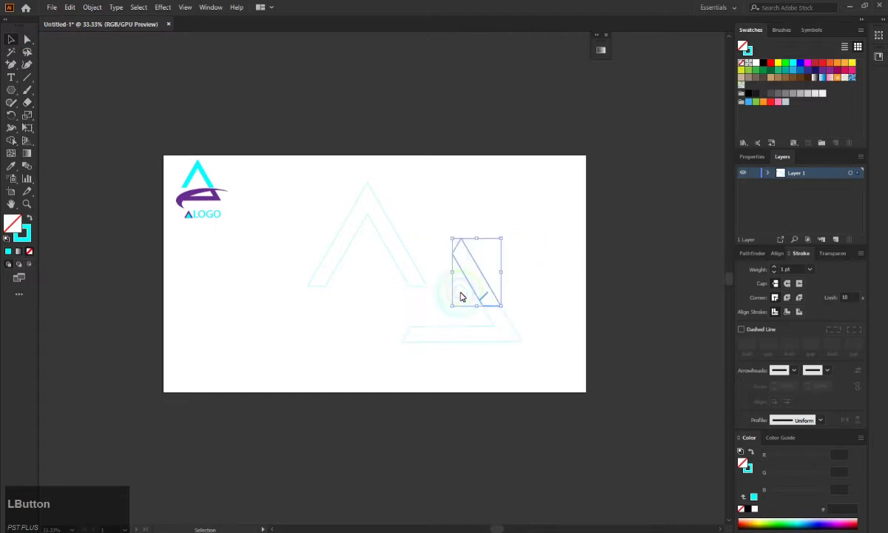
key(BackSpace)
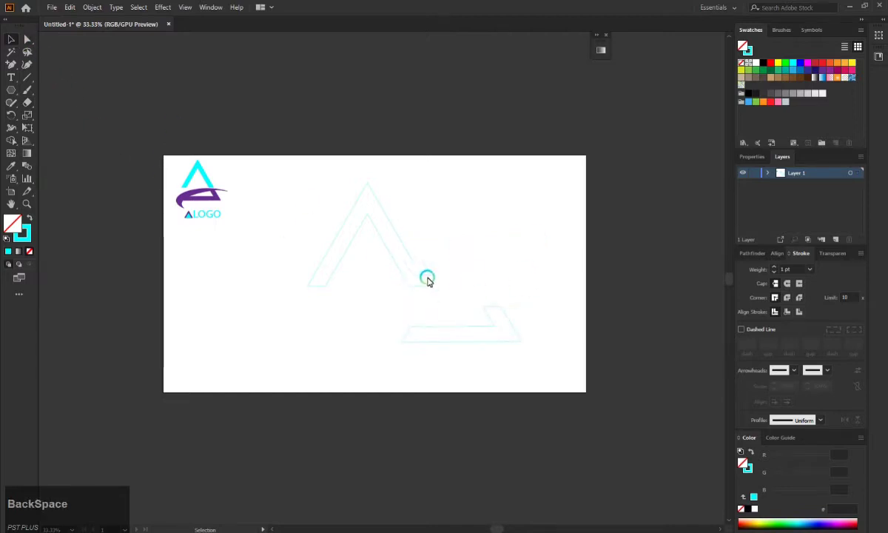
click(317, 210)
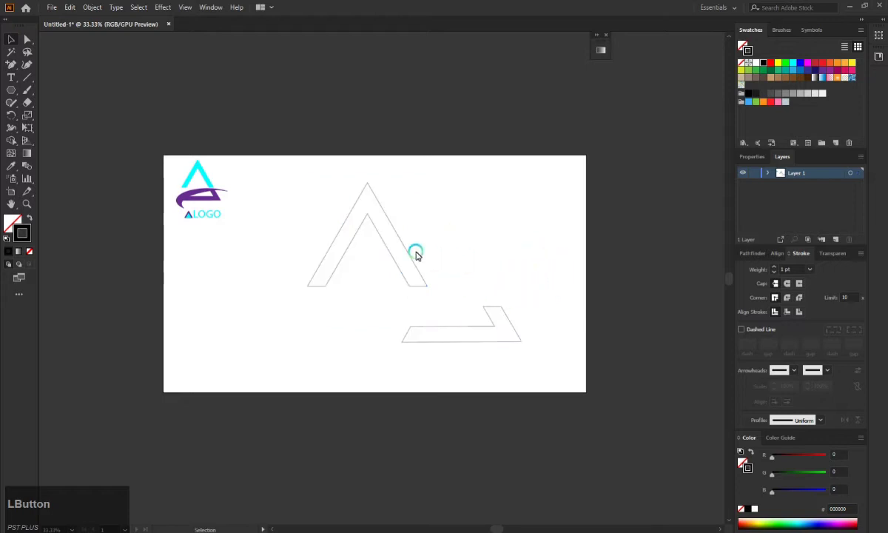
Step: Move the bar under the triangle frame, reshape its left end and shift both rightward
click(458, 347)
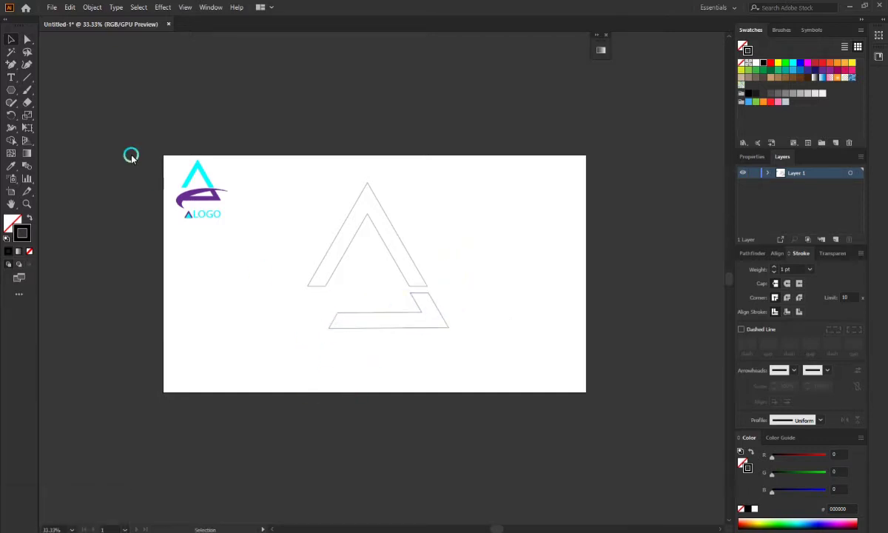
click(32, 48)
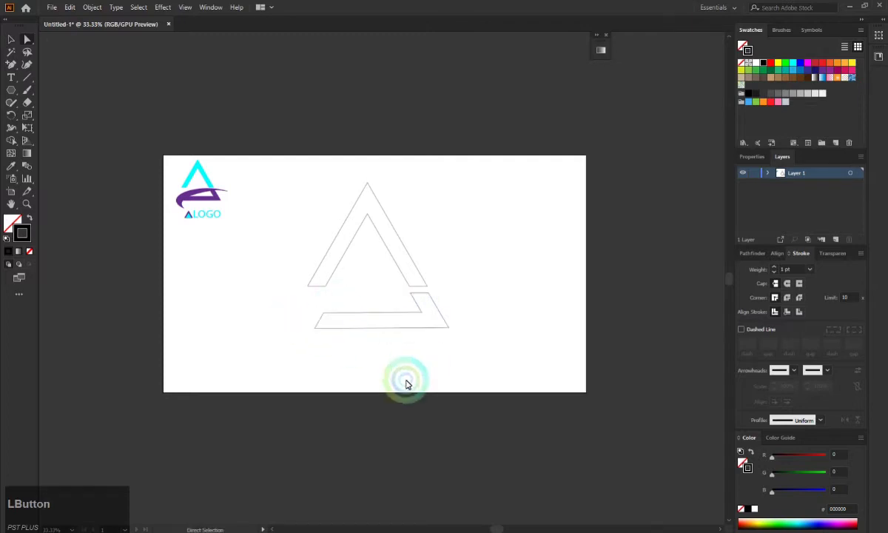
click(340, 251)
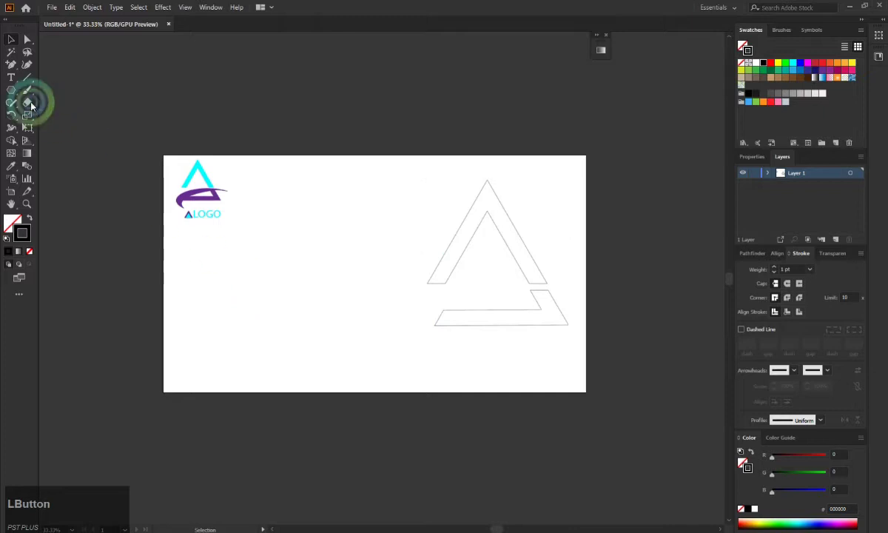
Step: Draw two overlapping ellipses, subtract the top one into a crescent and fit it to the bar
right_click(16, 94)
click(55, 105)
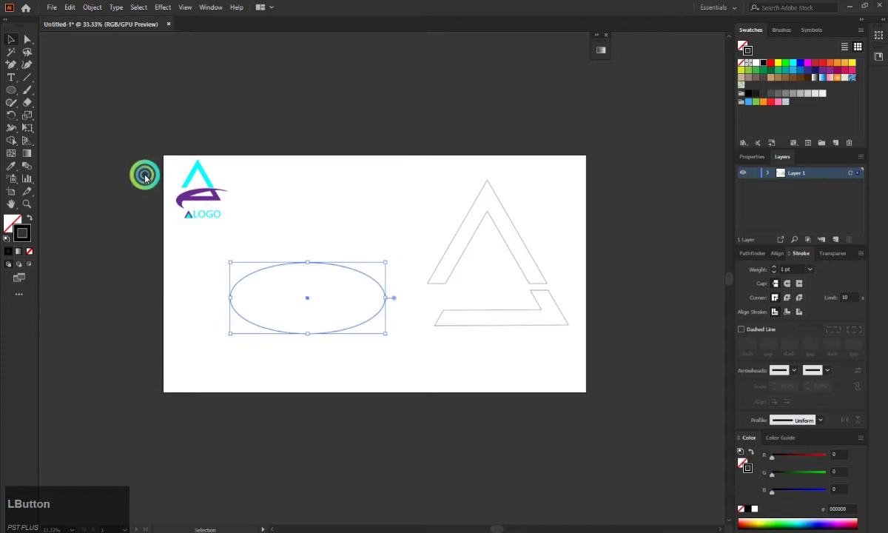
click(344, 333)
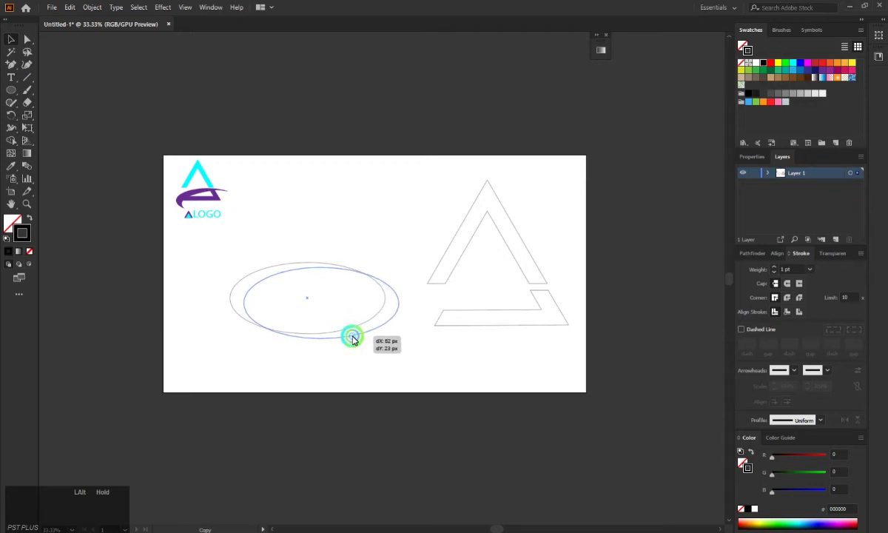
click(202, 266)
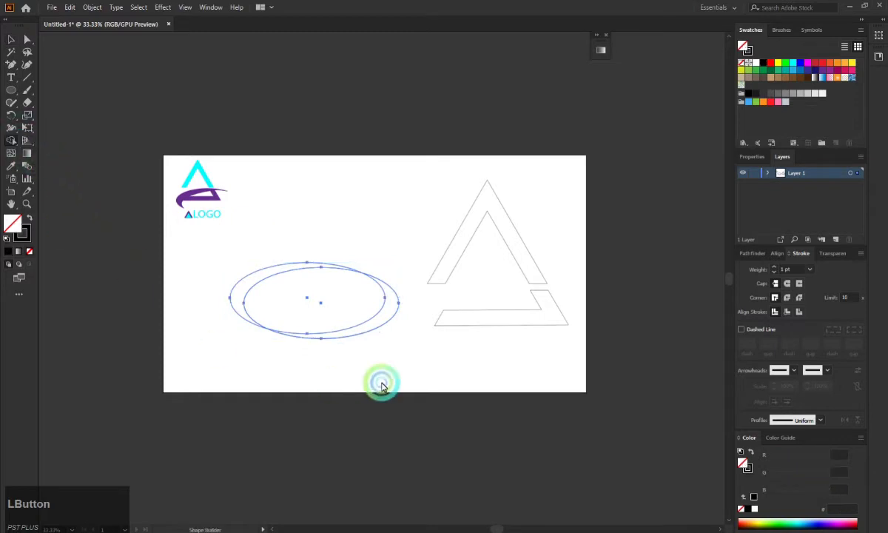
click(373, 355)
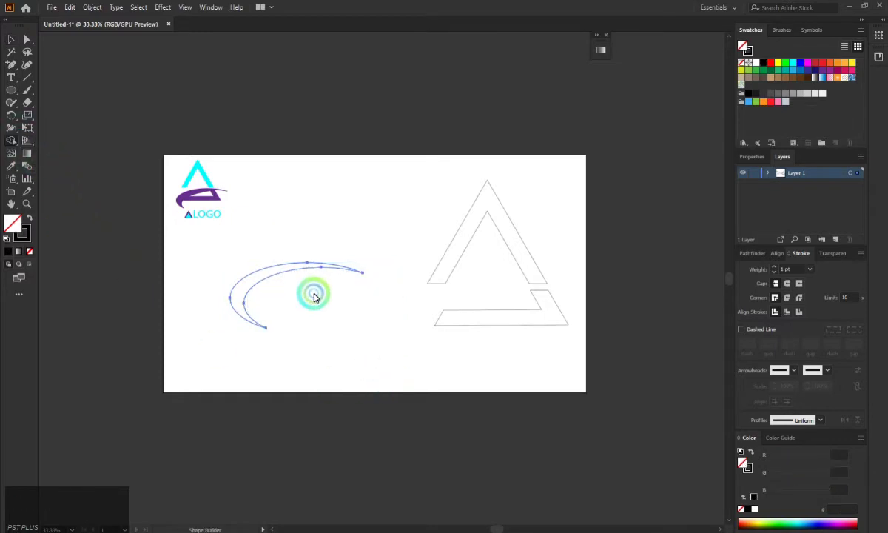
click(14, 37)
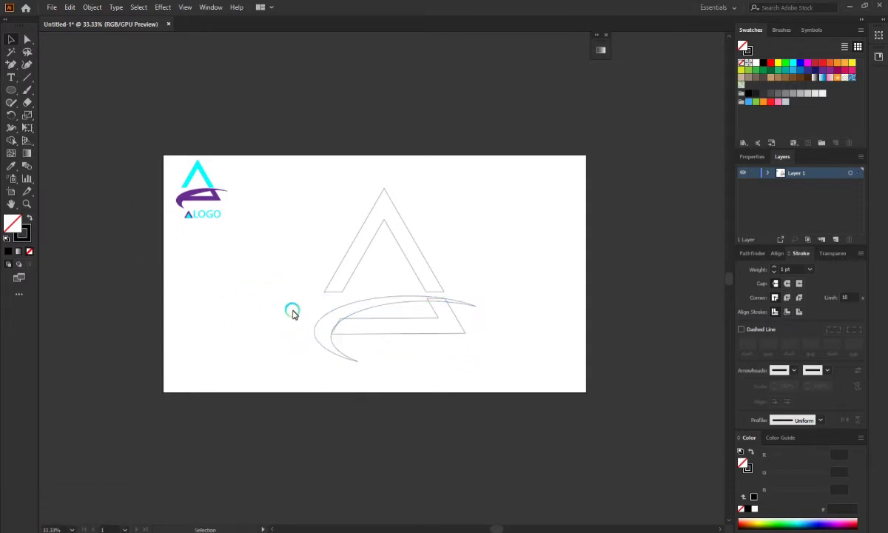
Step: Unite the crescent and bar into one swoosh and fill it purple
click(336, 331)
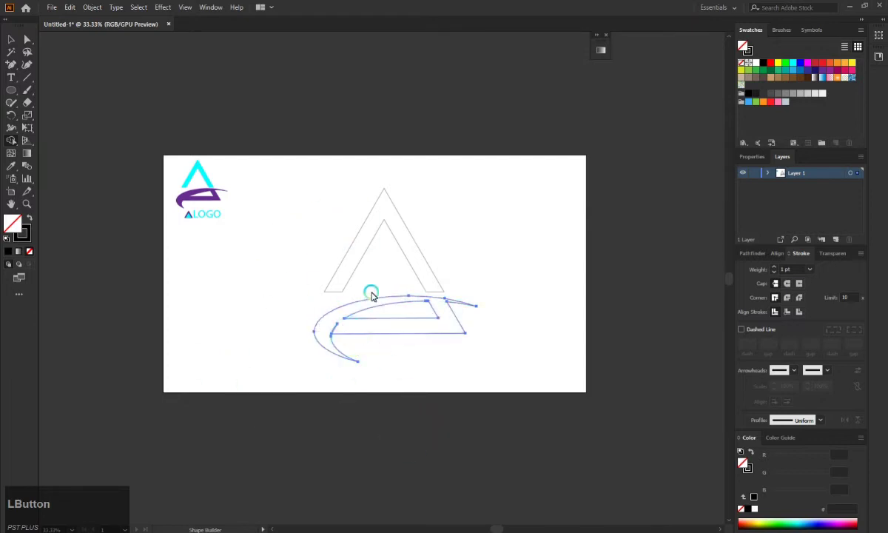
click(16, 42)
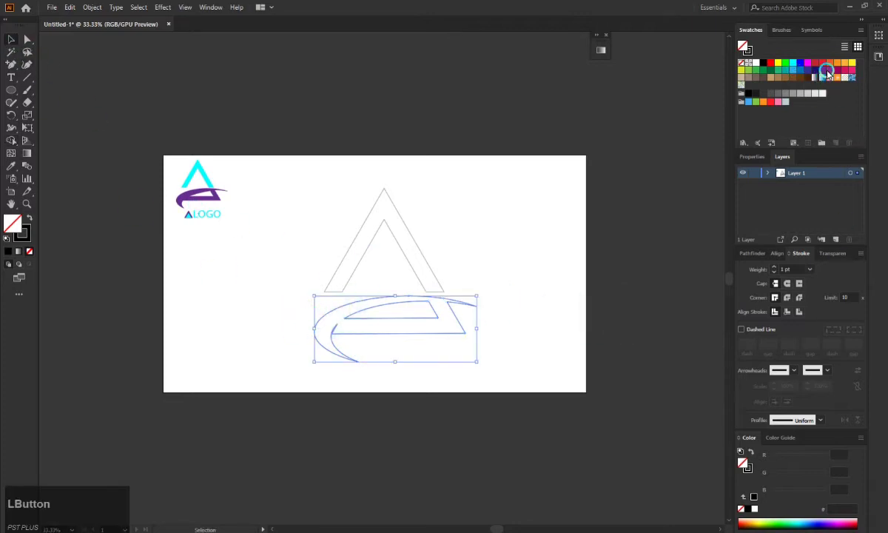
click(828, 73)
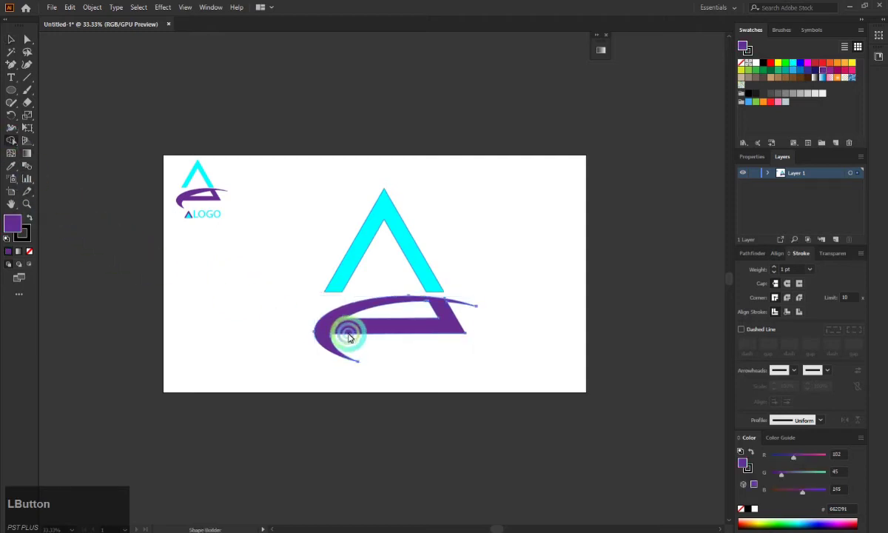
Step: Delete the stray anchor point in the swoosh's notch so the inner tail is one clean curve
click(363, 333)
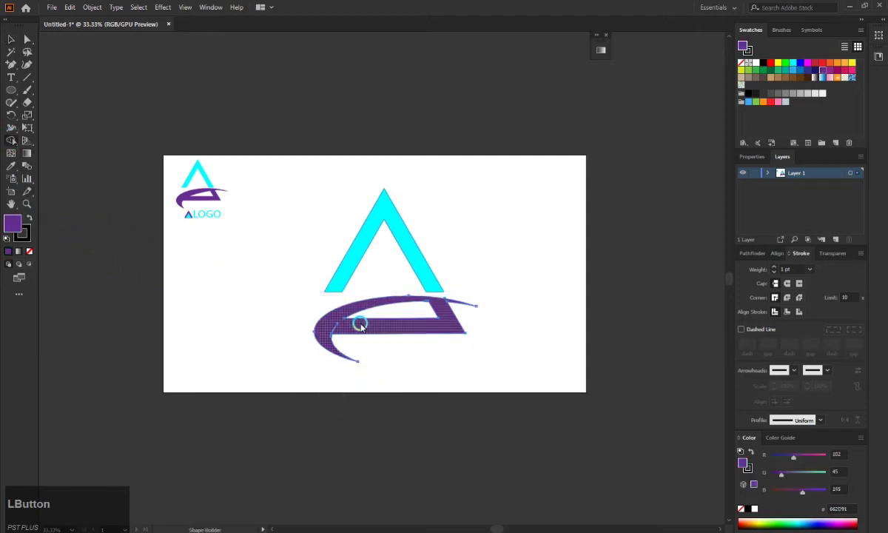
scroll(up, 3)
scroll(down, 3)
scroll(up, 3)
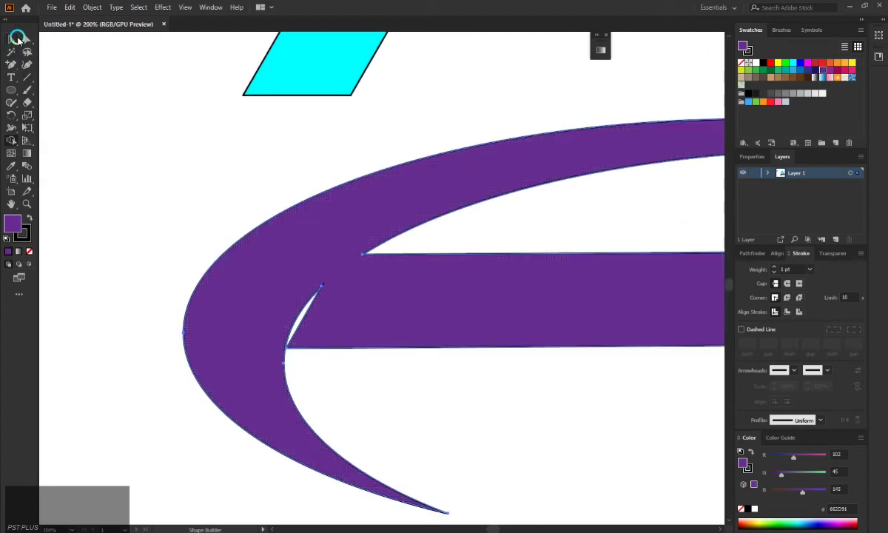
click(25, 37)
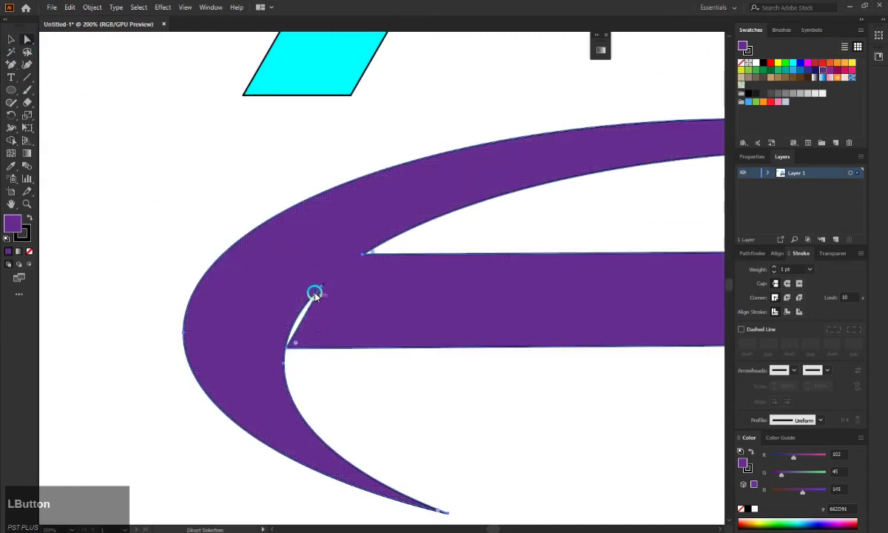
click(327, 289)
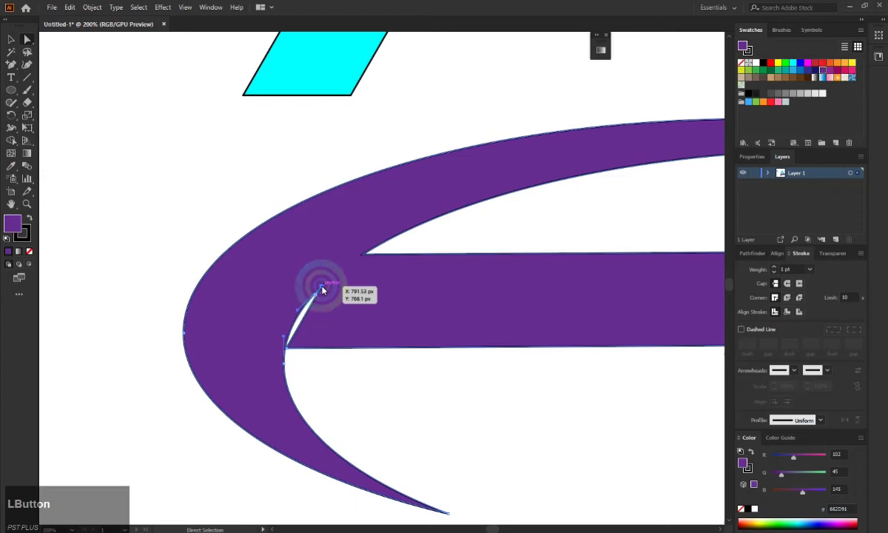
key(BackSpace)
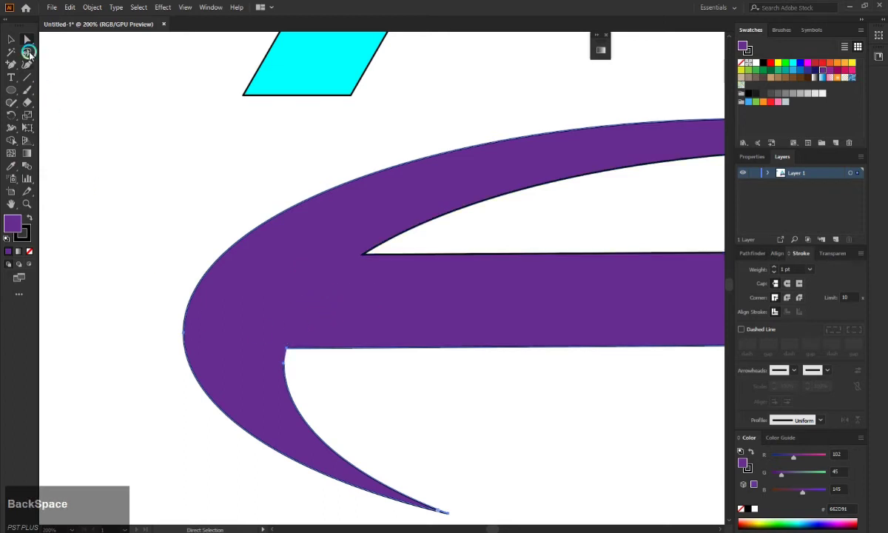
Step: Select the triangle and swoosh together as whole objects
click(21, 36)
scroll(down, 3)
scroll(up, 3)
scroll(down, 3)
click(222, 182)
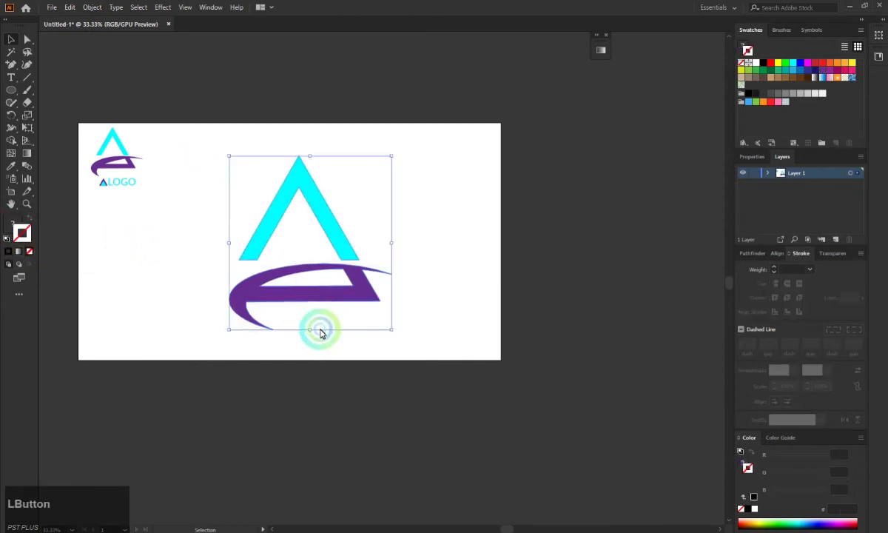
Step: Group the triangle and swoosh, then draw a small triangle outline below them
key(ctrl+g)
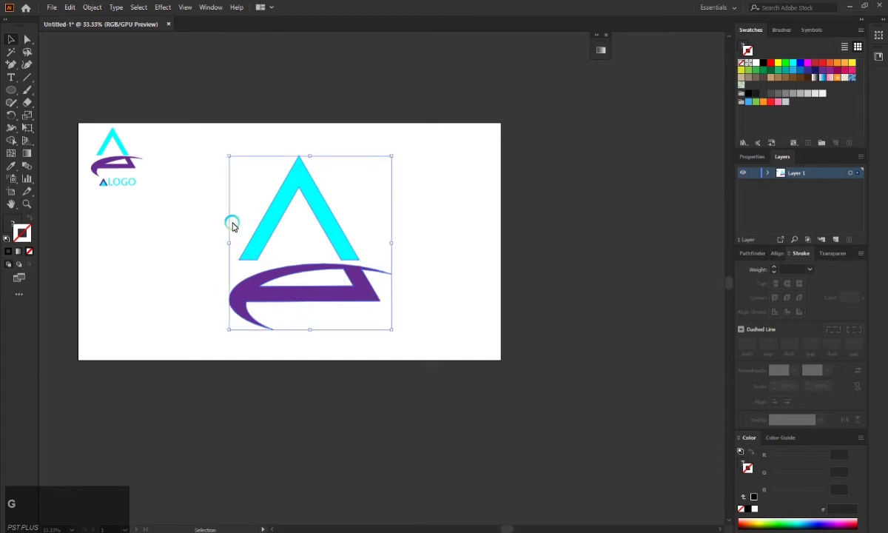
click(394, 334)
click(290, 238)
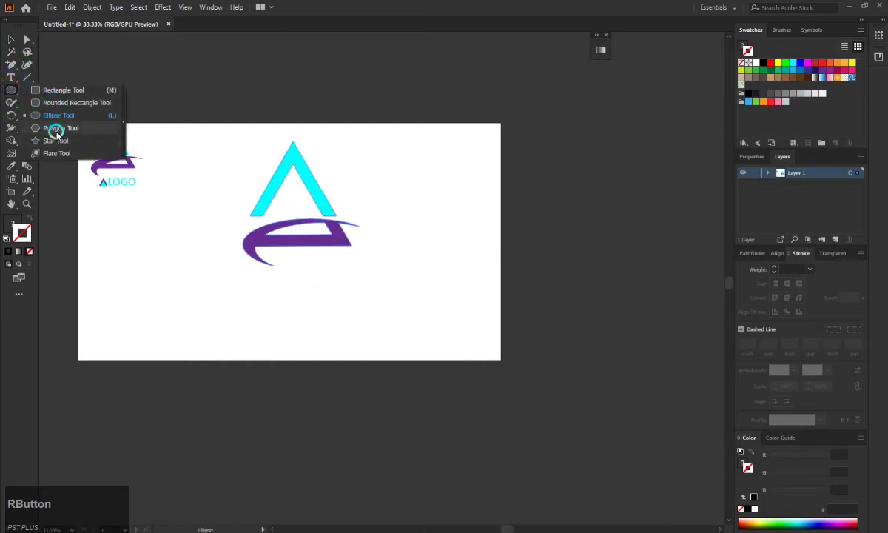
click(66, 138)
right_click(15, 92)
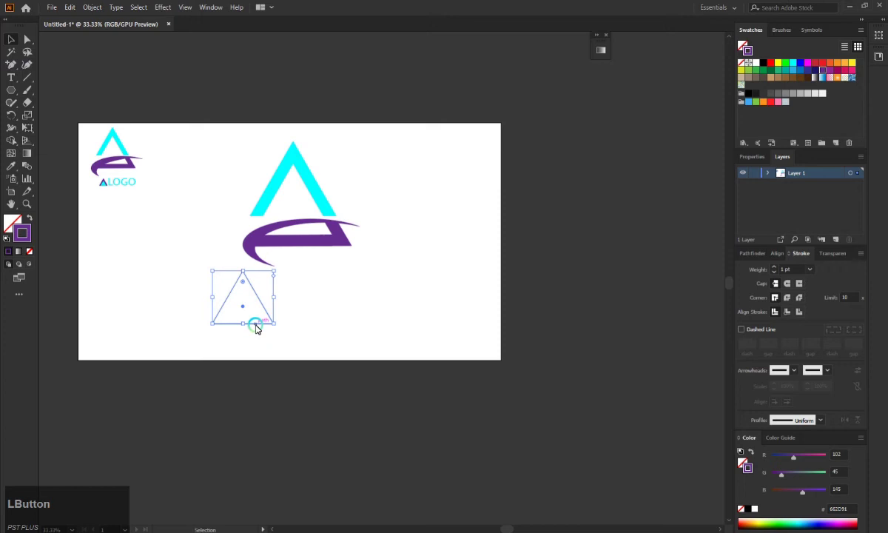
click(261, 327)
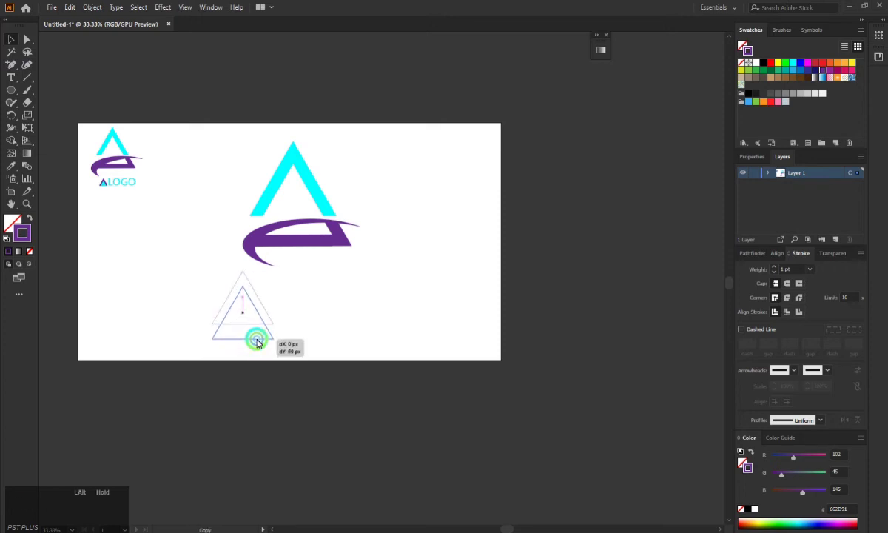
Step: Build the small triangle's regions into a purple outer band and cyan inner triangle
click(215, 282)
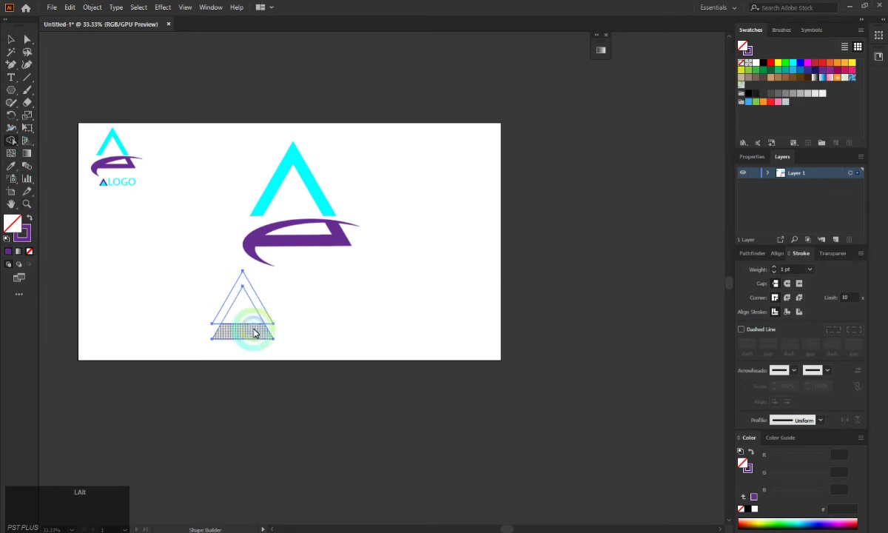
click(255, 337)
click(21, 42)
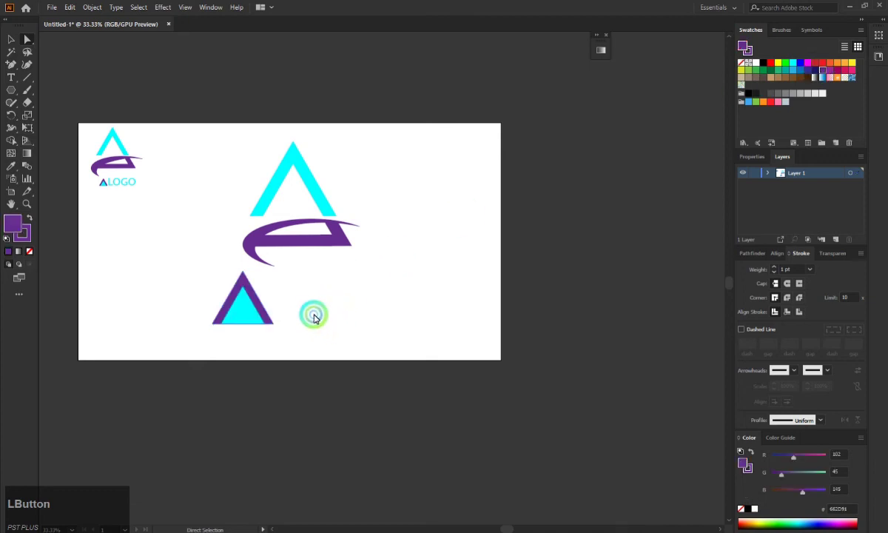
Step: Add the text 'LOGO' in capitals beside the small triangle
key(t)
click(292, 303)
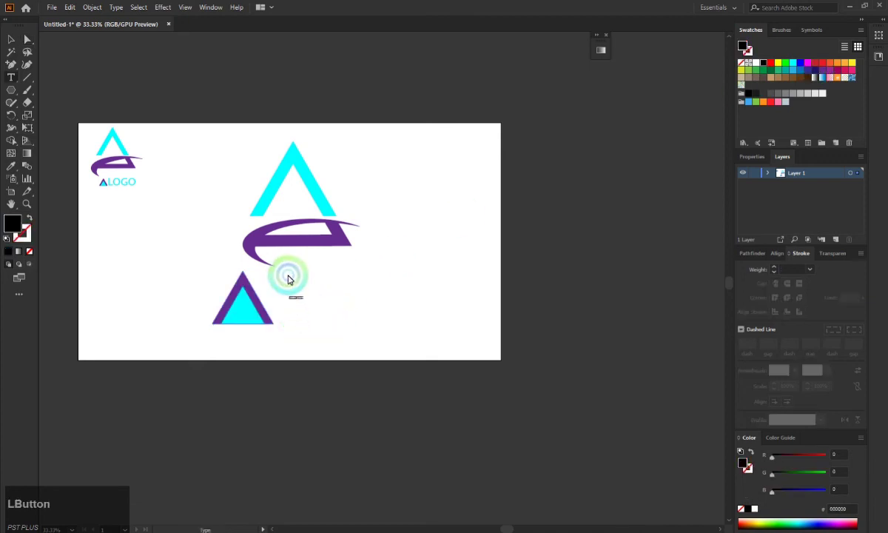
key(Caps_Lock)
text(logo)
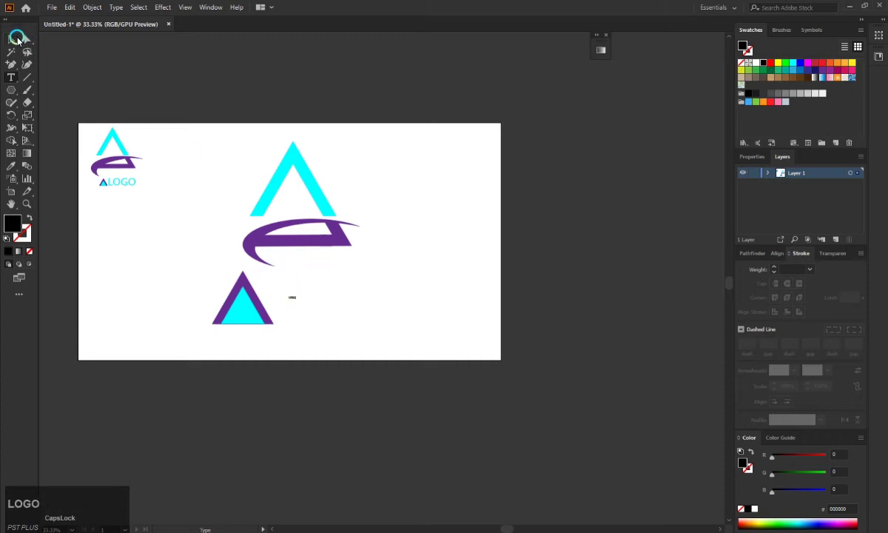
click(20, 42)
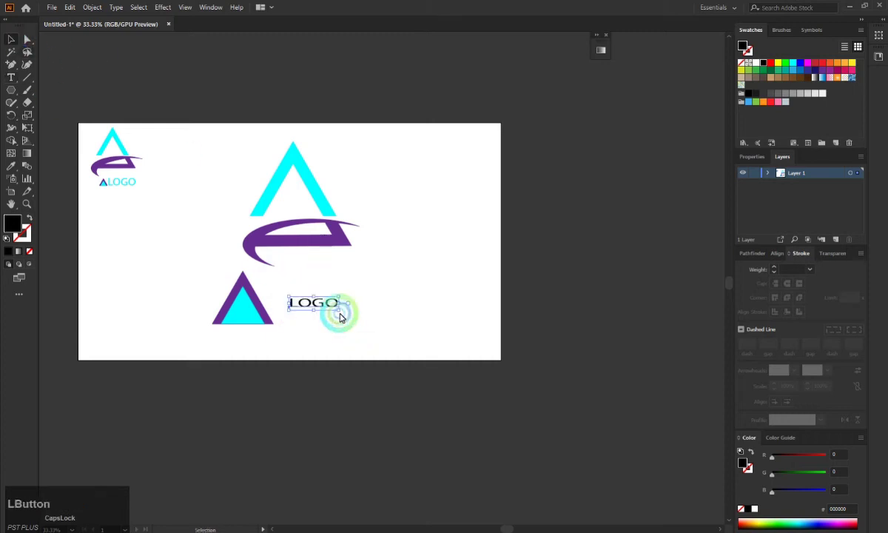
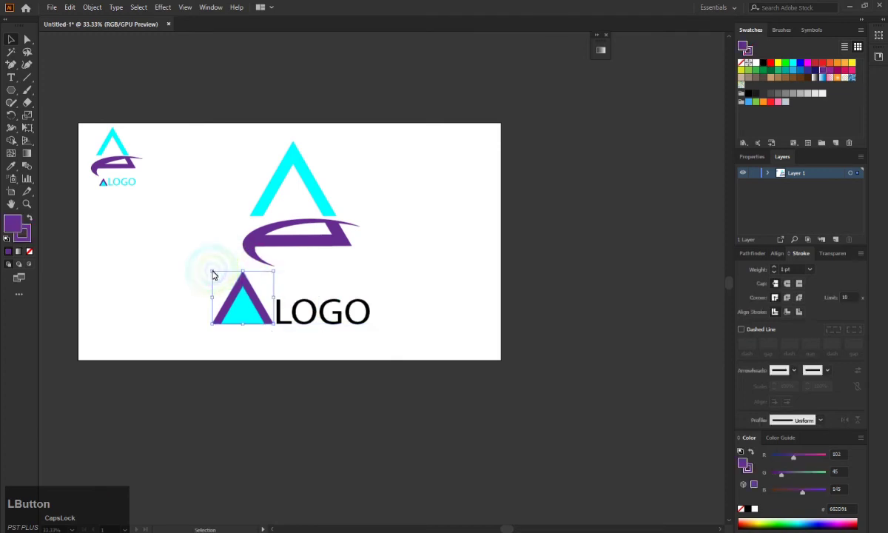
Step: Reposition the small triangle next to LOGO, group the tagline and select the main emblem
click(216, 275)
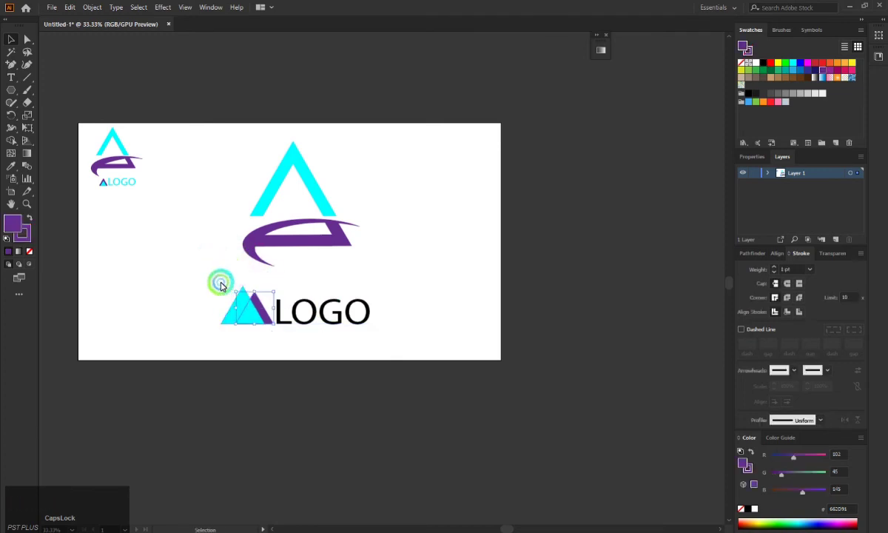
click(198, 273)
key(z)
click(208, 278)
key(ctrl+g)
click(218, 270)
click(202, 274)
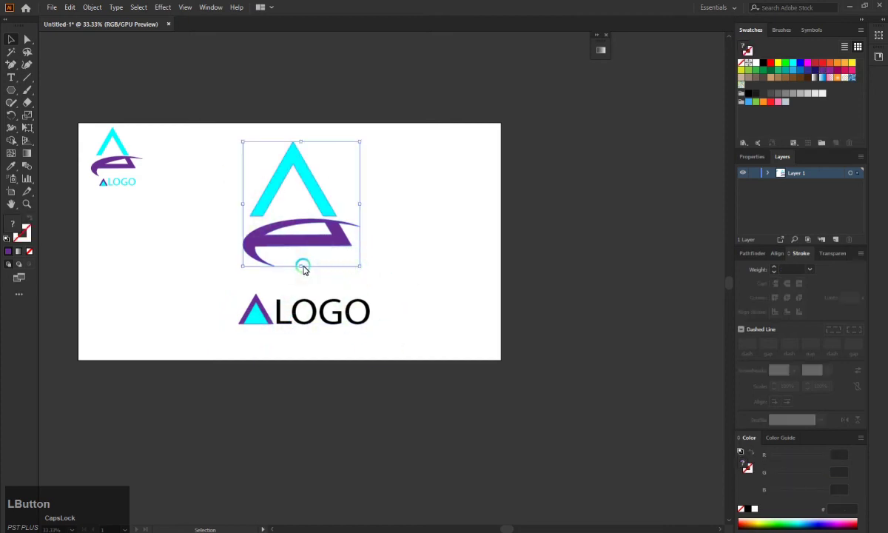
Step: Enlarge the main emblem, then group and resize the triangle-and-LOGO tagline beneath it
click(308, 268)
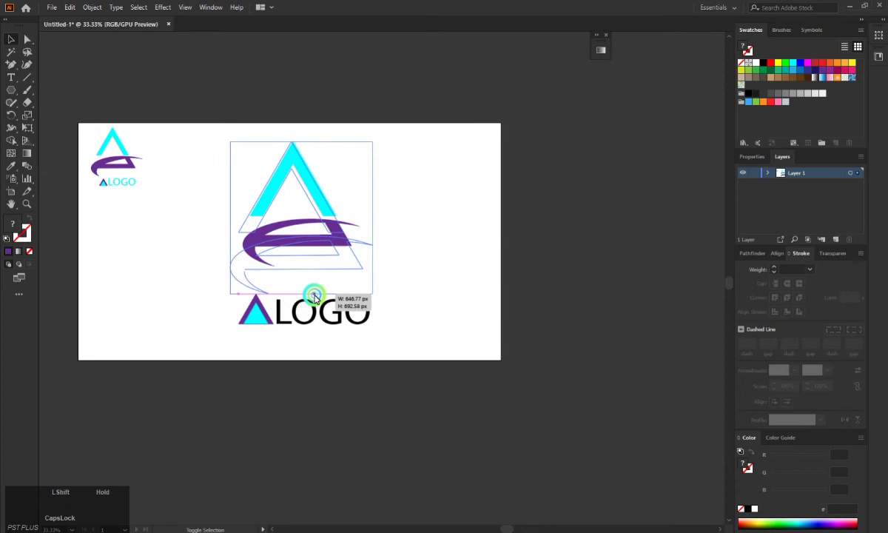
click(316, 268)
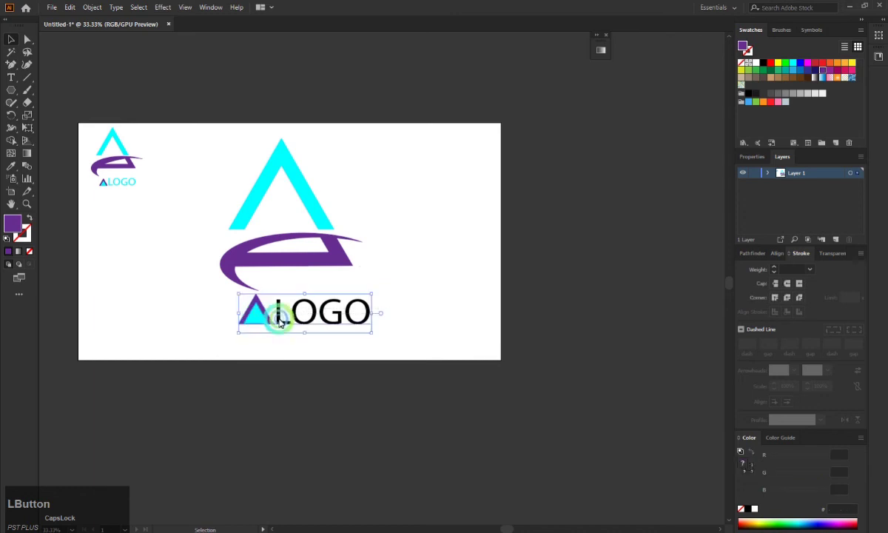
key(g)
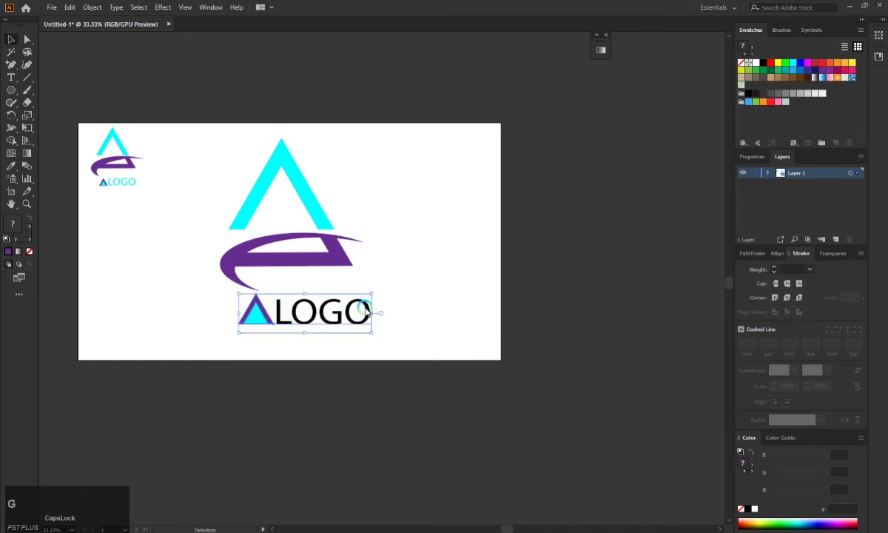
click(377, 315)
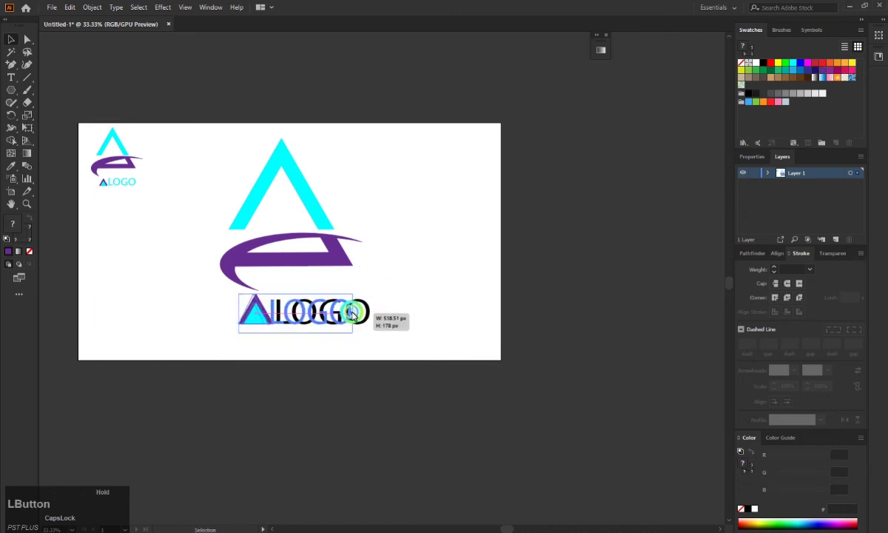